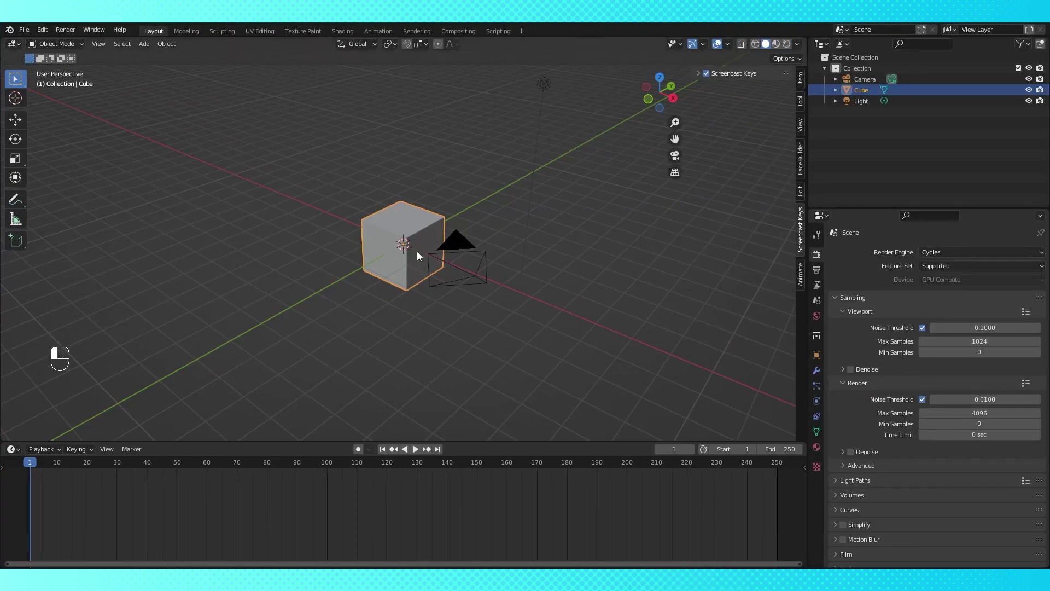
Create a collection named NES in the Outliner and move the Cube into it.
{"action": "left_click_drag", "start_coordinate": [543, 235], "coordinate": [868, 70]}
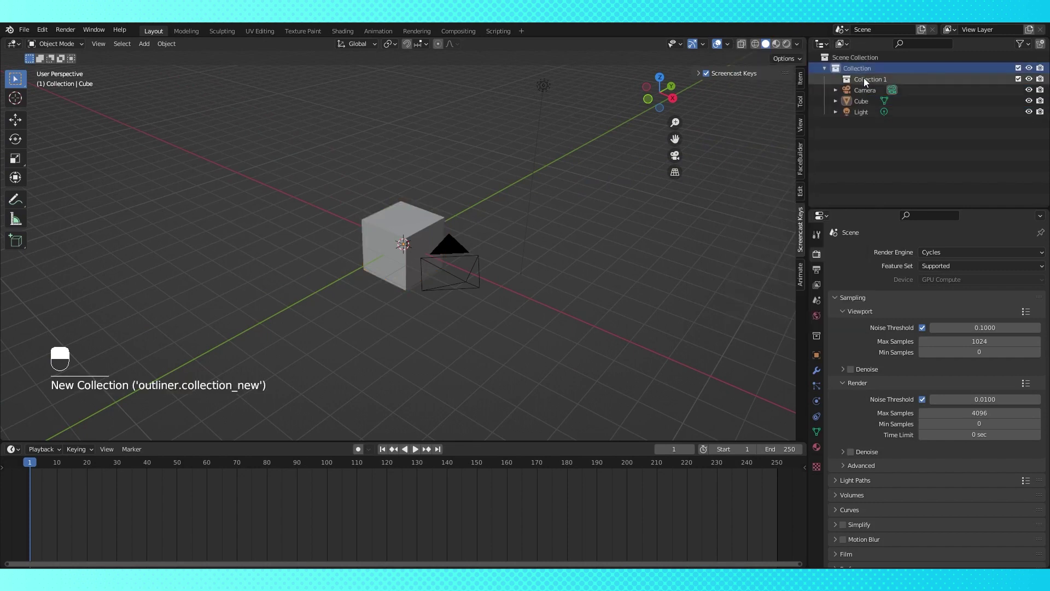
{"action": "left_click", "coordinate": [869, 82]}
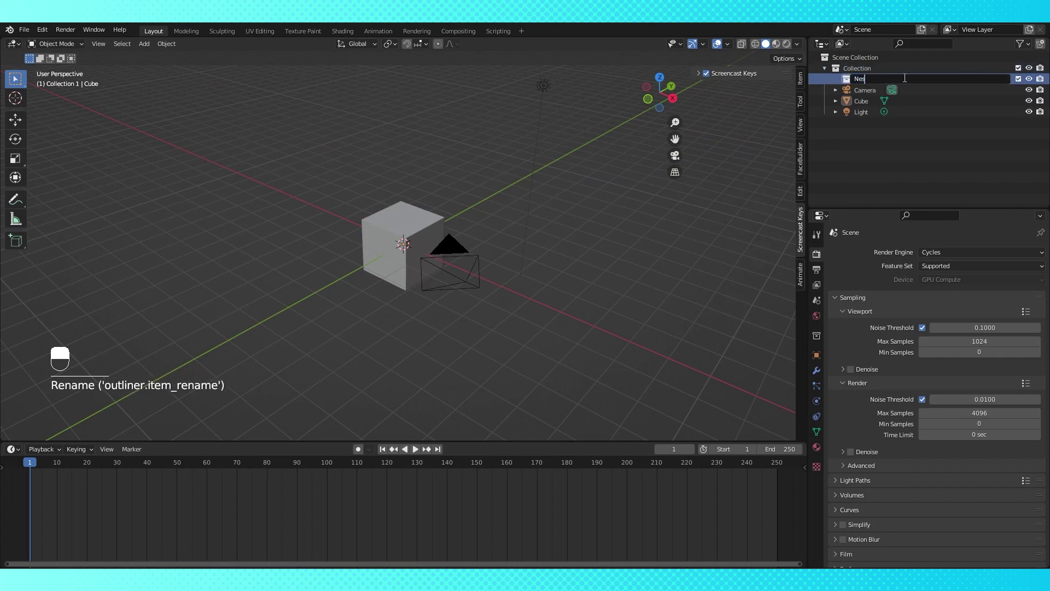
{"action": "key", "text": "BackSpace"}
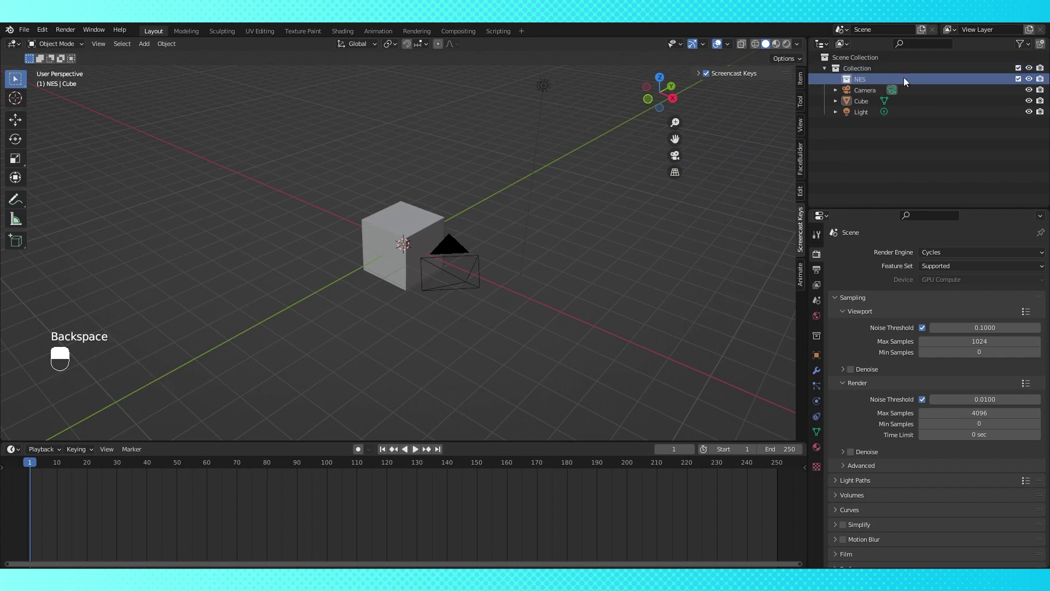
{"action": "left_click_drag", "start_coordinate": [869, 84], "coordinate": [812, 73]}
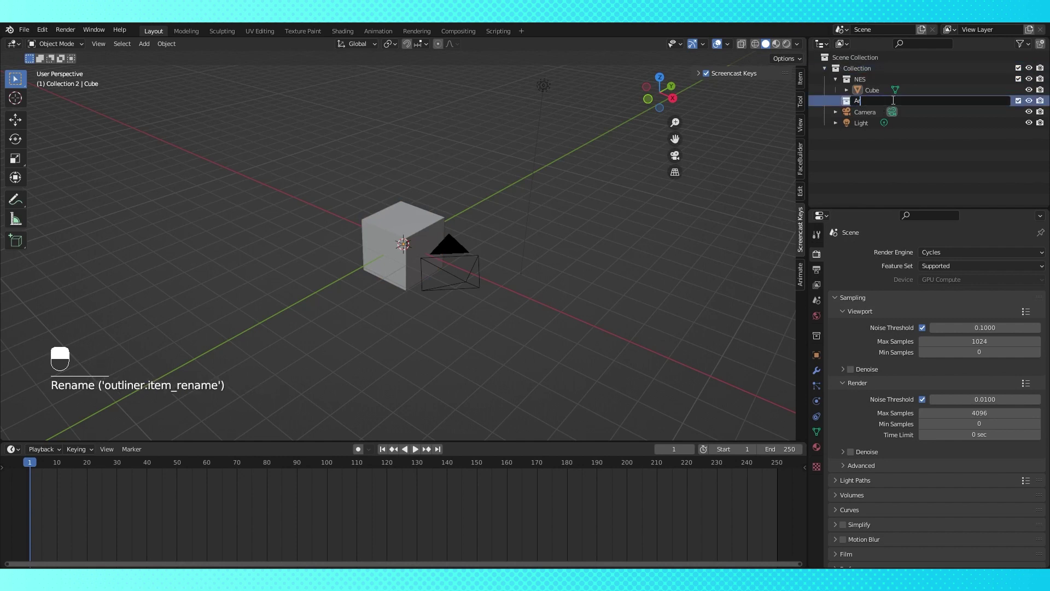
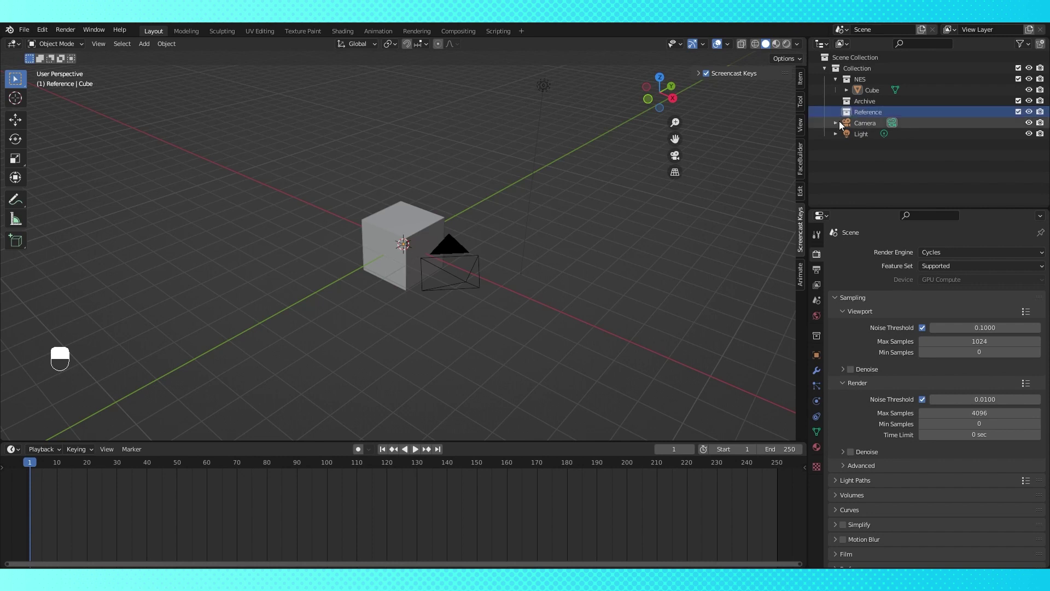
In front orthographic view, add the NES dimensions blueprint as a reference image.
{"action": "left_click_drag", "start_coordinate": [883, 121], "coordinate": [426, 221]}
{"action": "key", "text": "KP_5"}
{"action": "key", "text": "KP_1"}
{"action": "key", "text": "shift+a"}
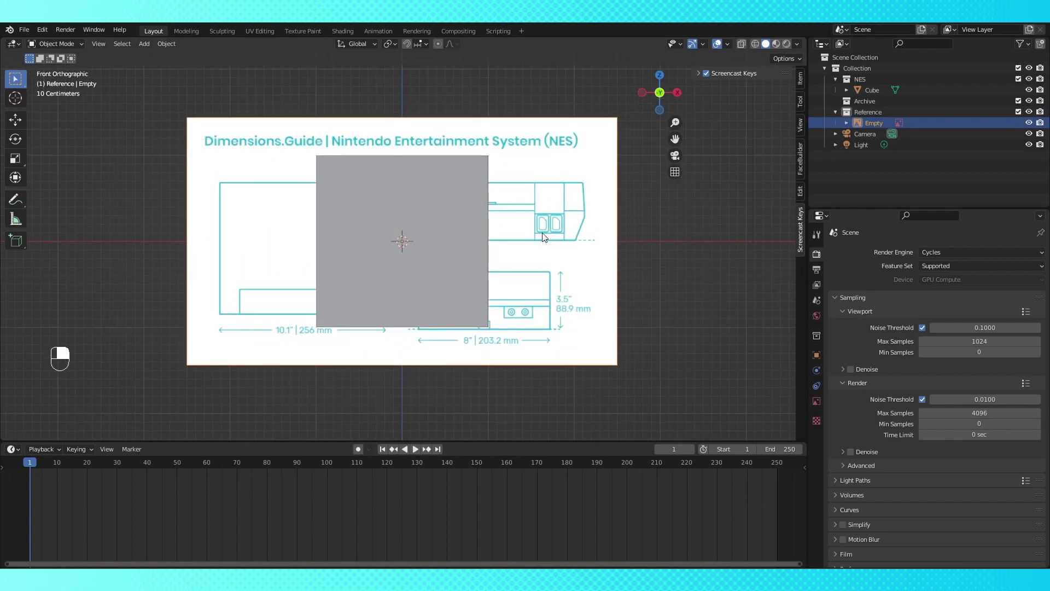
{"action": "left_click", "coordinate": [542, 238]}
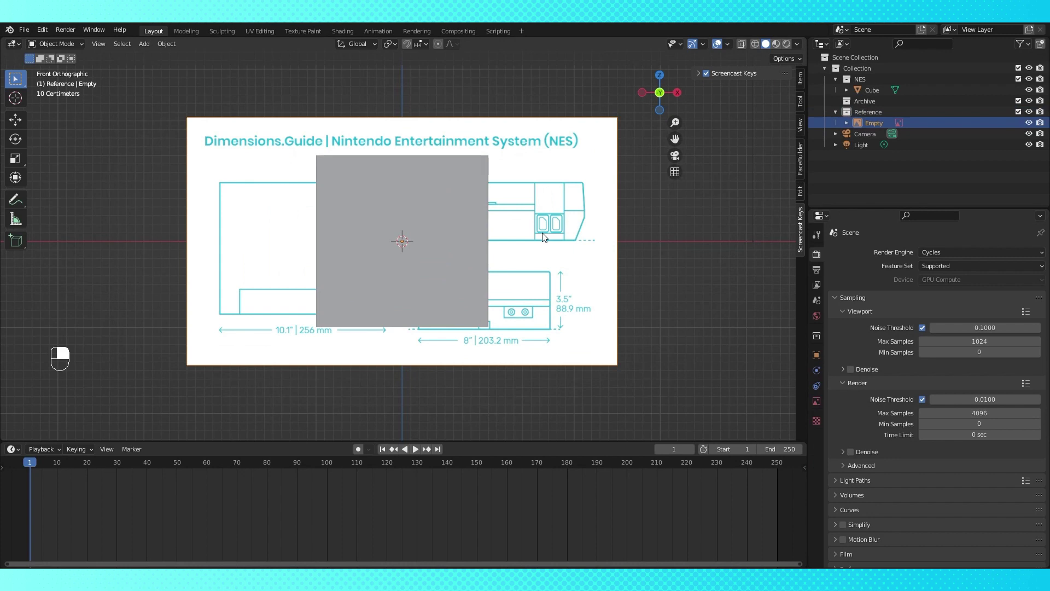
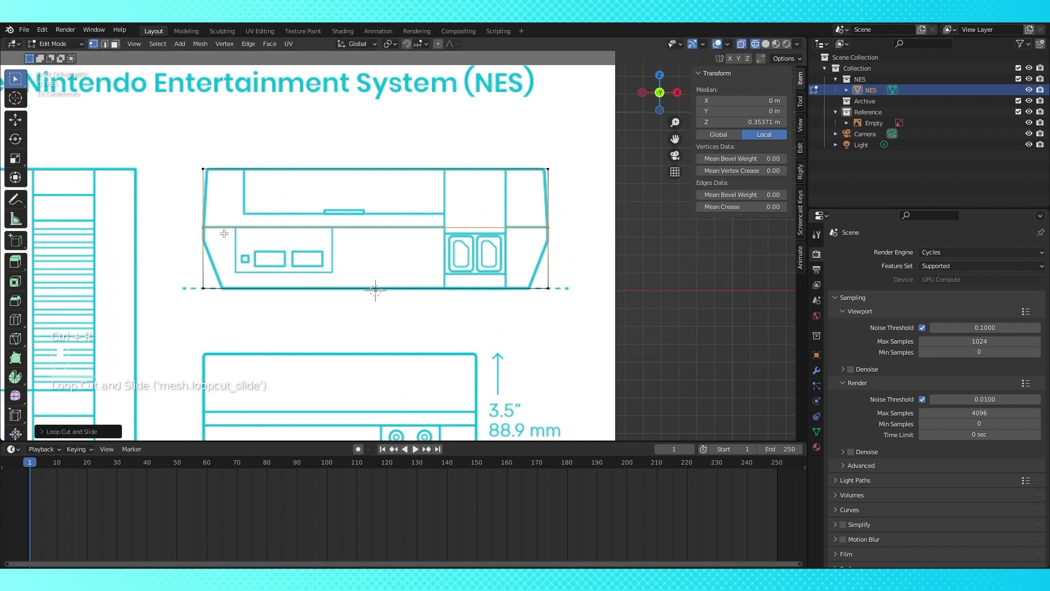
Add horizontal loop cuts across the NES body and slide them to the blueprint lines.
{"action": "key", "text": "ctrl+r"}
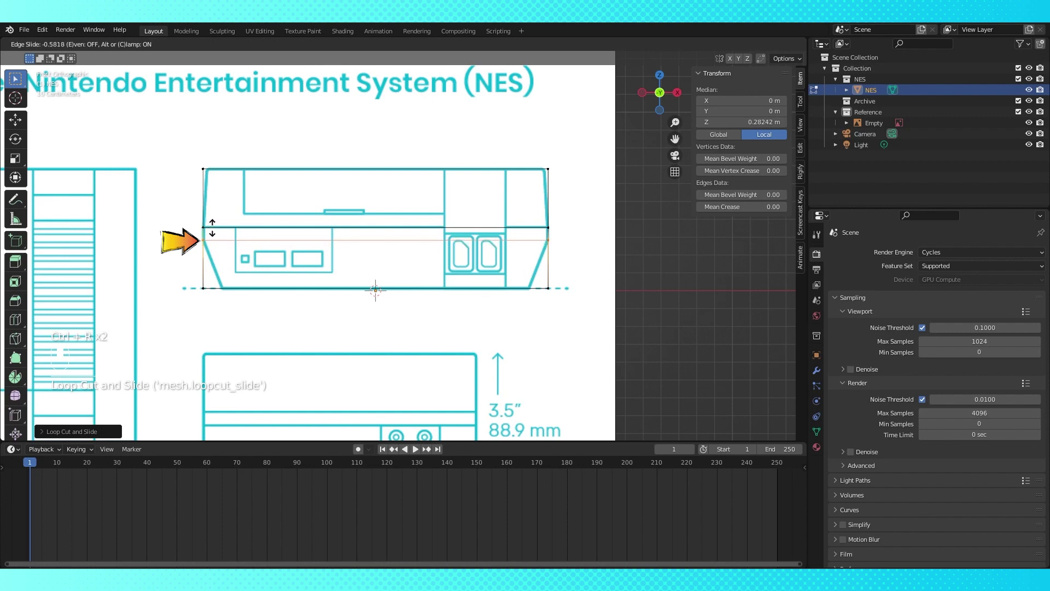
{"action": "key", "text": "a"}
{"action": "key", "text": "a"}
{"action": "key", "text": "c"}
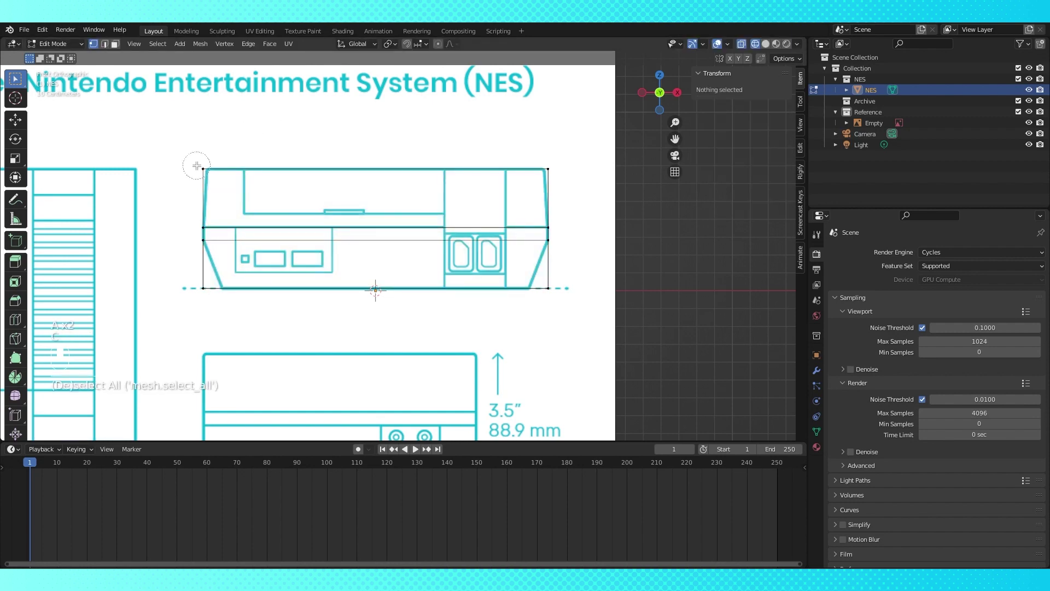
{"action": "key", "text": "s"}
{"action": "key", "text": "a"}
{"action": "key", "text": "a"}
{"action": "key", "text": "c"}
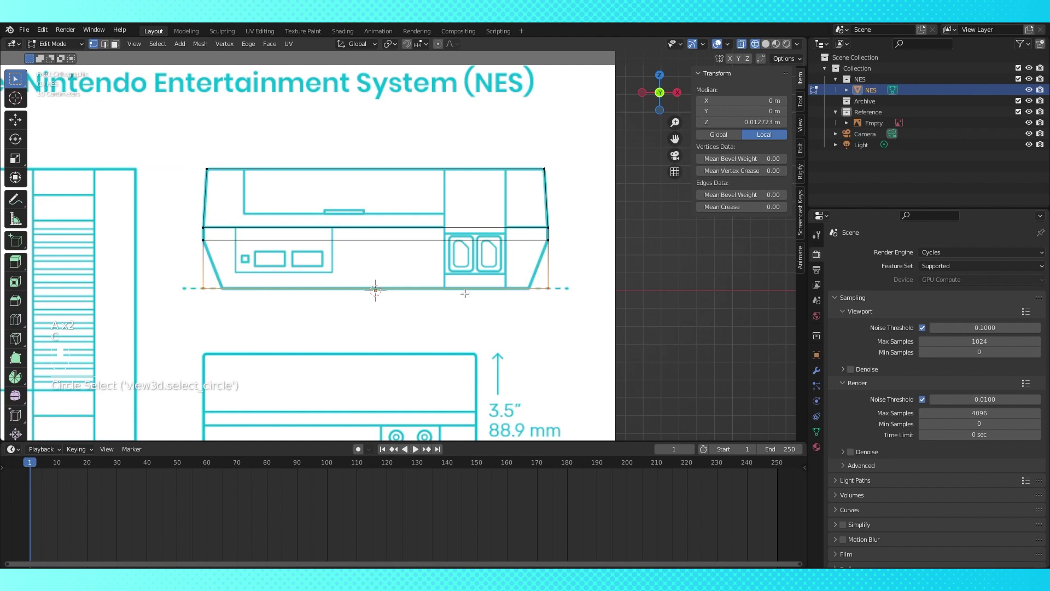
Scale the lower vertices inward along X to match the blueprint's slanted corner.
{"action": "key", "text": "s"}
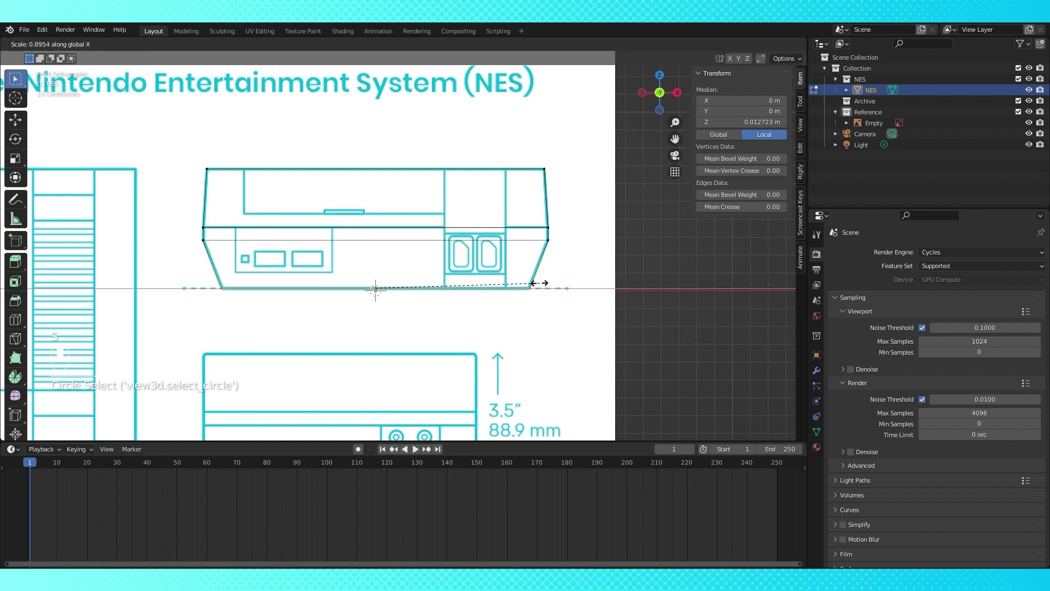
{"action": "key", "text": "a"}
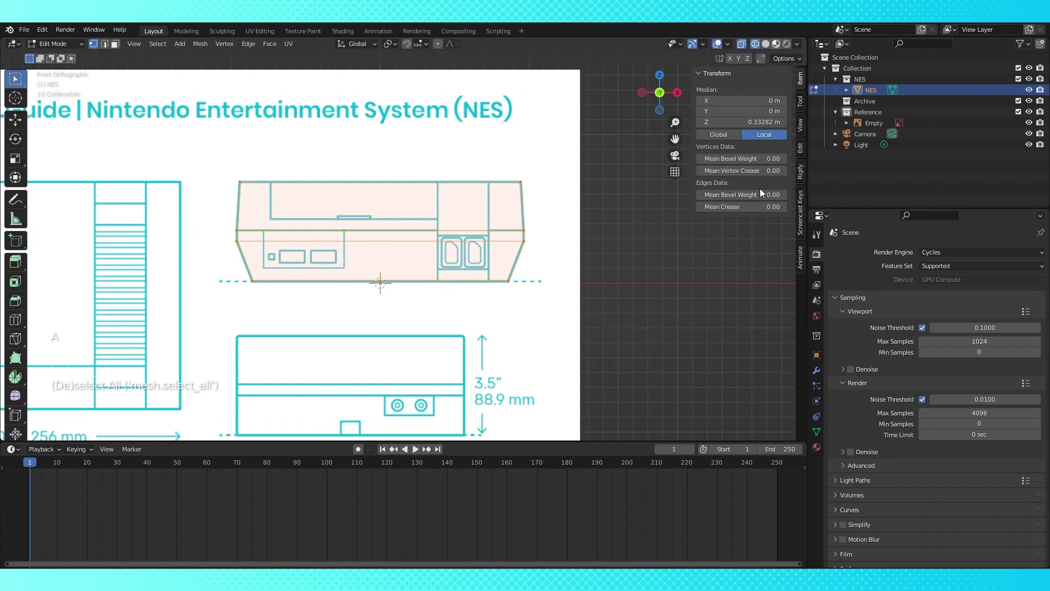
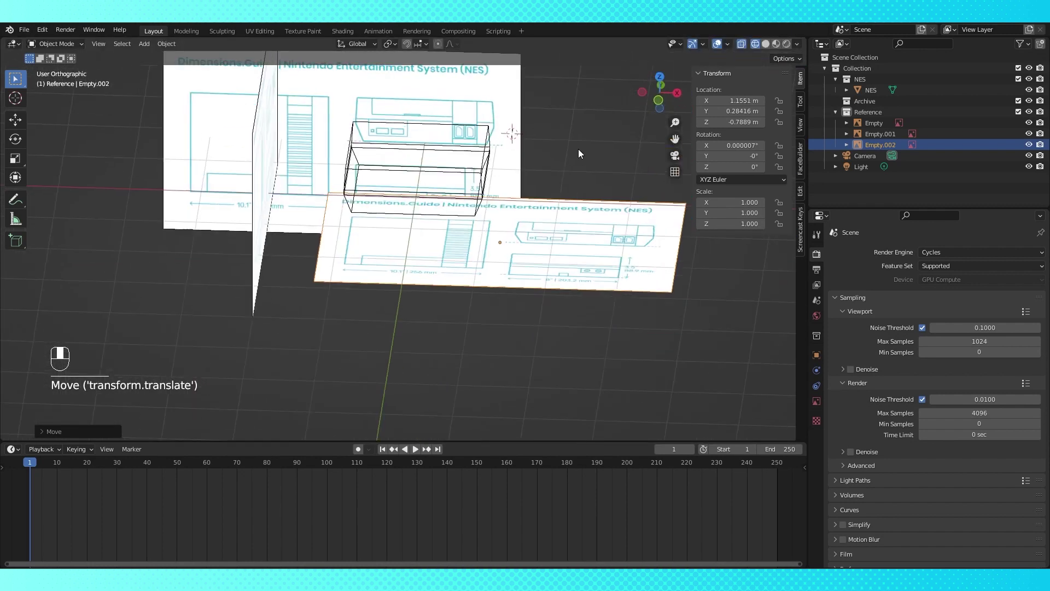
Select the NES body and view it straight from the front.
{"action": "left_click", "coordinate": [592, 219]}
{"action": "left_click_drag", "start_coordinate": [581, 219], "coordinate": [437, 242]}
{"action": "left_click_drag", "start_coordinate": [437, 243], "coordinate": [447, 226]}
{"action": "key", "text": "KP_1"}
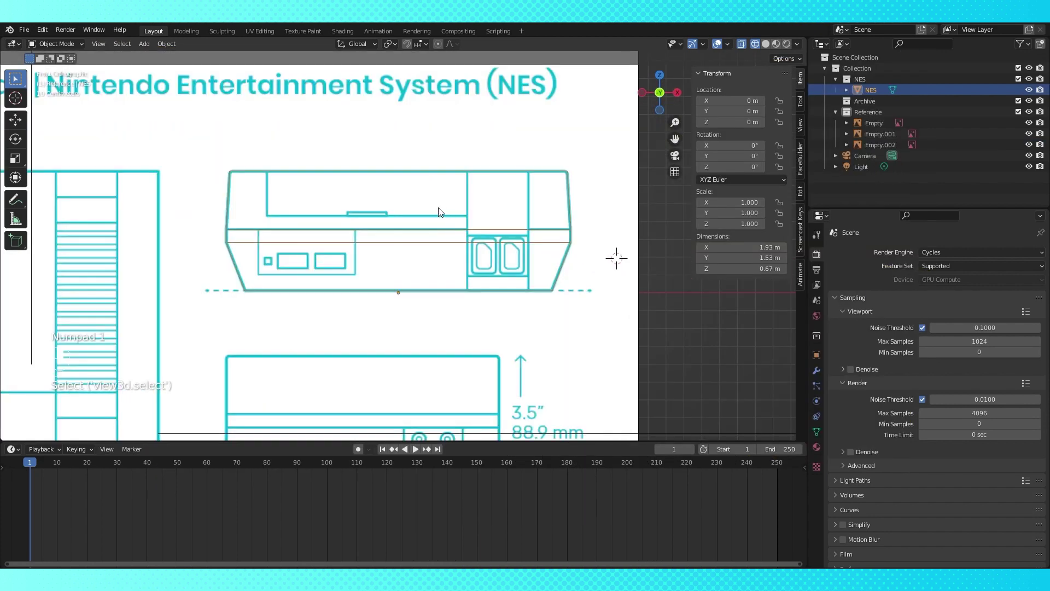
In Edit Mode, add vertical loop cuts through the body matching the blueprint sections.
{"action": "key", "text": "Tab"}
{"action": "key", "text": "ctrl+r"}
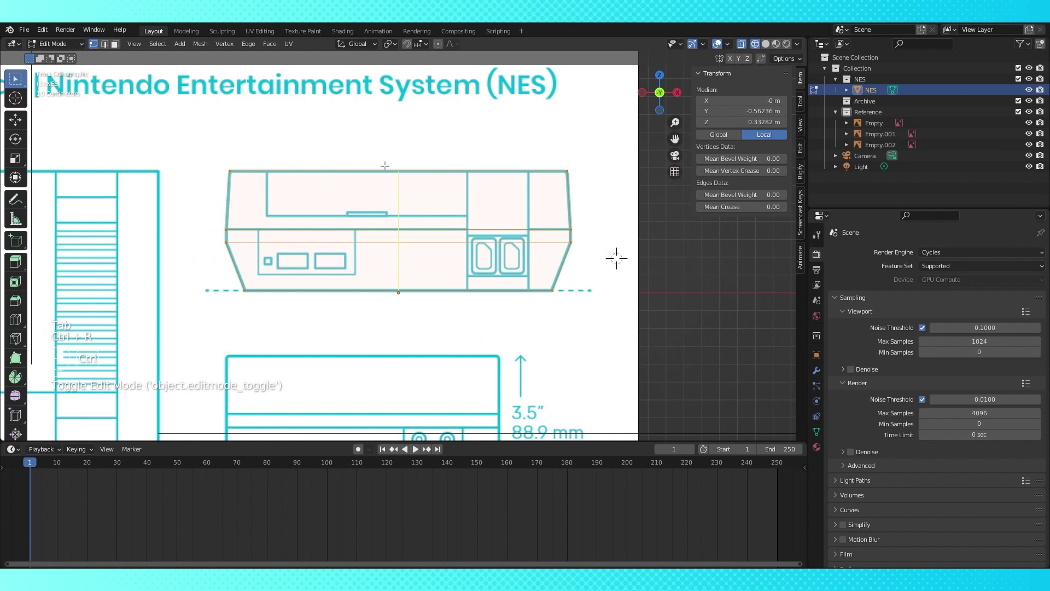
{"action": "key", "text": "ctrl+r"}
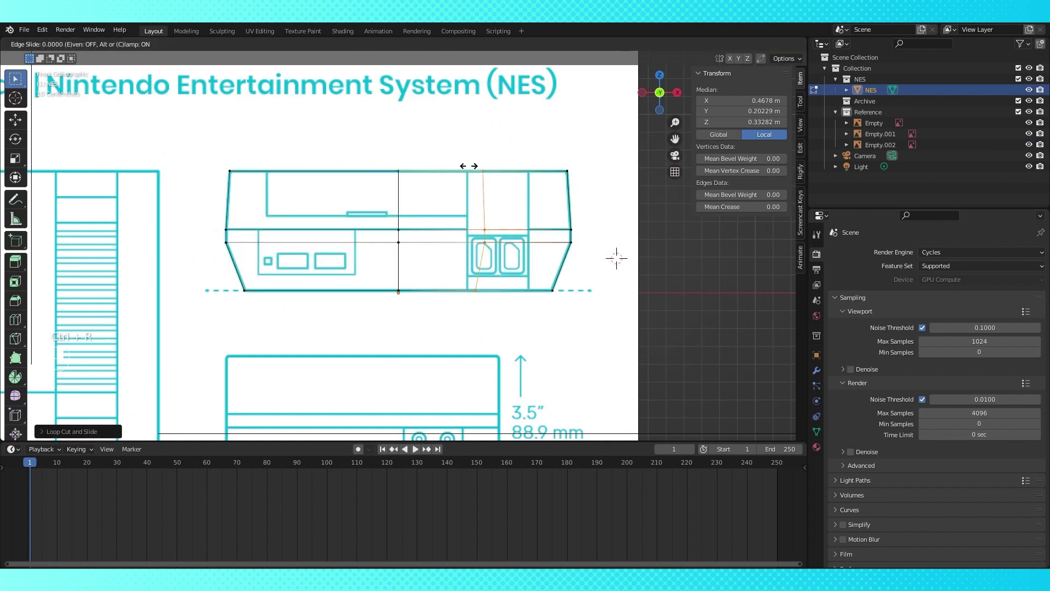
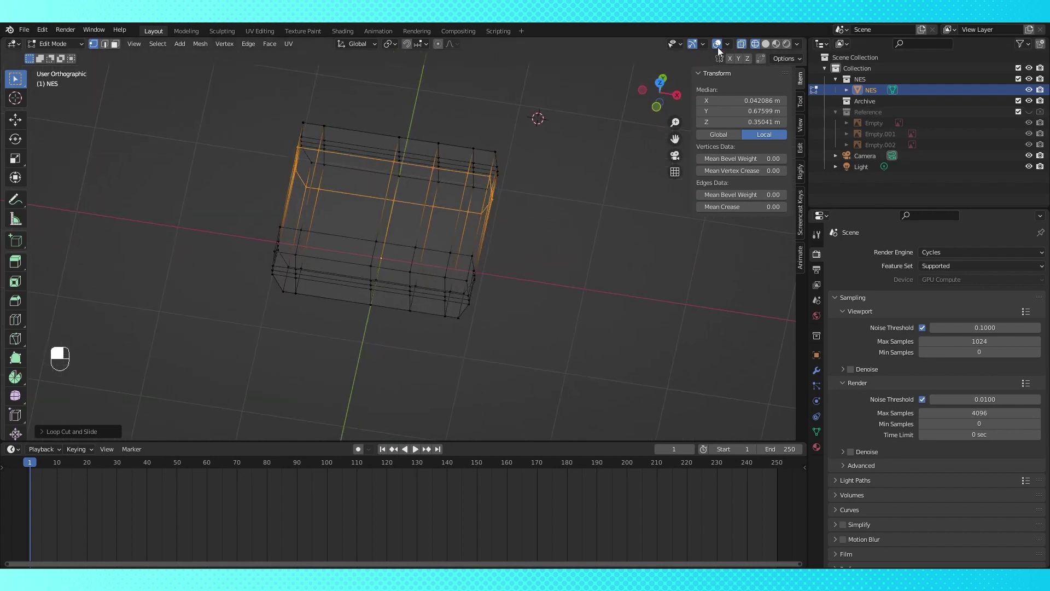
Return to Object Mode and go to the NES body's Modifier Properties.
{"action": "left_click_drag", "start_coordinate": [776, 47], "coordinate": [510, 224]}
{"action": "key", "text": "Tab"}
{"action": "key", "text": "Tab"}
{"action": "left_click_drag", "start_coordinate": [509, 224], "coordinate": [726, 135]}
{"action": "key", "text": "Tab"}
{"action": "left_click_drag", "start_coordinate": [726, 135], "coordinate": [754, 48]}
{"action": "left_click", "coordinate": [754, 48]}
Add a Solidify modifier with 0.01 m thickness offset inward.
{"action": "left_click_drag", "start_coordinate": [499, 283], "coordinate": [820, 372]}
{"action": "left_click_drag", "start_coordinate": [820, 372], "coordinate": [951, 252]}
{"action": "middle_click", "coordinate": [951, 252]}
{"action": "left_click_drag", "start_coordinate": [903, 258], "coordinate": [419, 231]}
{"action": "left_click_drag", "start_coordinate": [392, 214], "coordinate": [326, 252]}
Collapse the Solidify modifier panel and return to the NES body's modifier stack.
{"action": "left_click", "coordinate": [422, 258]}
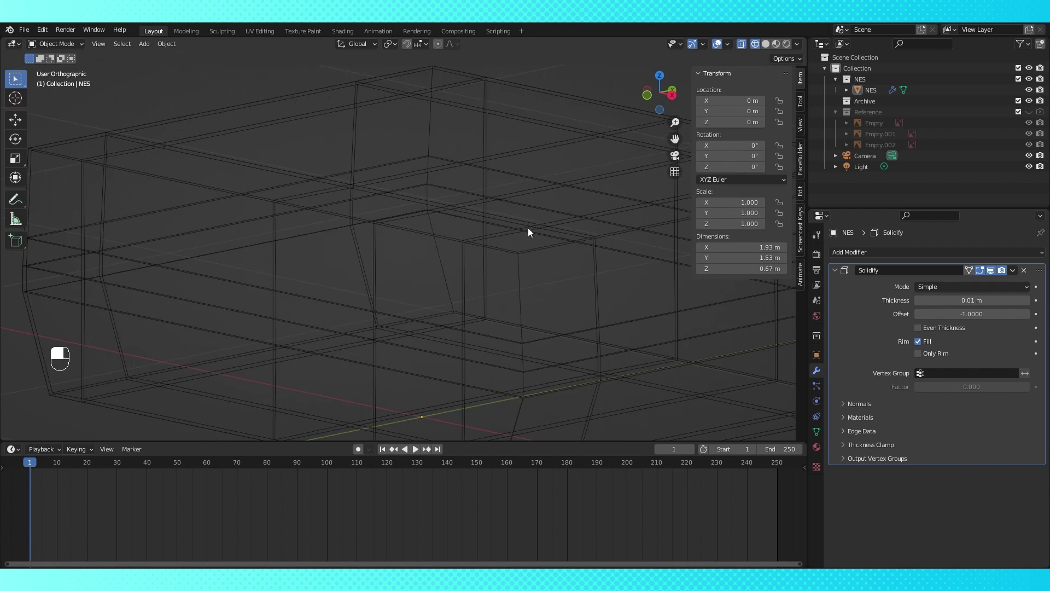
{"action": "left_click_drag", "start_coordinate": [921, 330], "coordinate": [835, 271]}
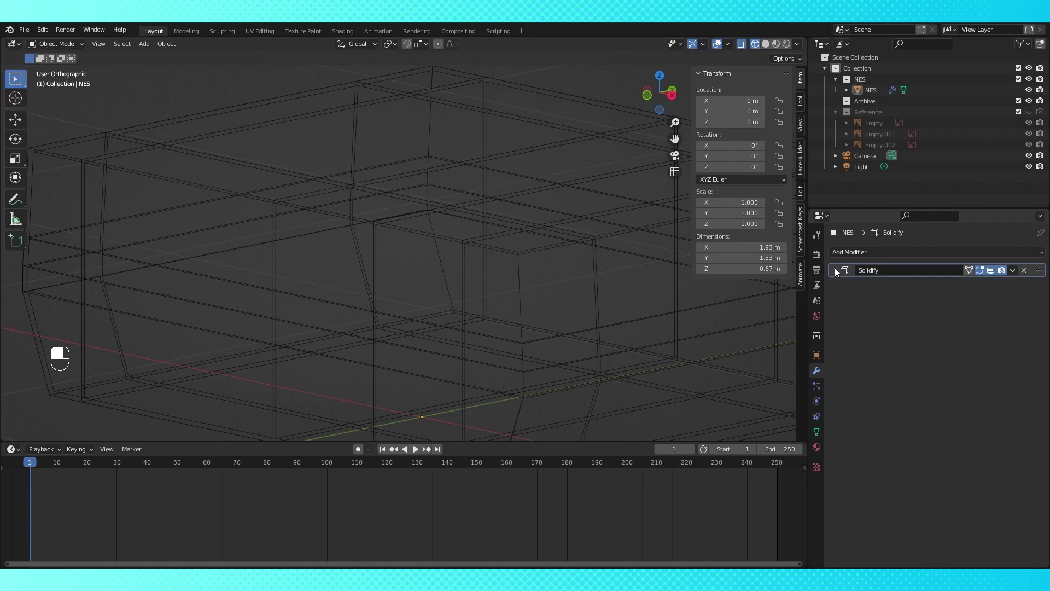
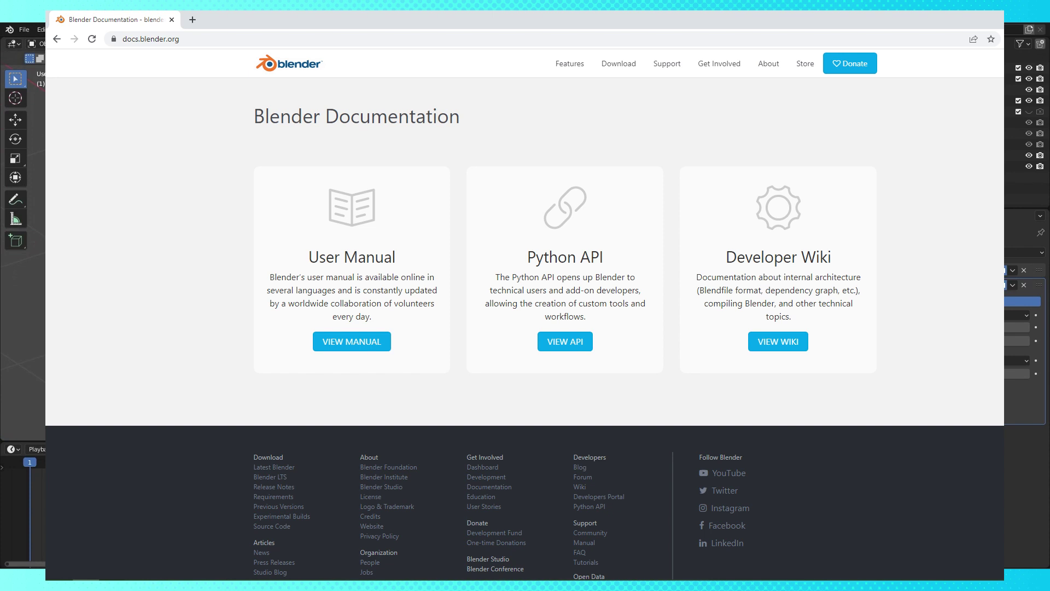
Leave Edit Mode and shade the whole NES body smooth.
{"action": "left_click_drag", "start_coordinate": [780, 48], "coordinate": [783, 46]}
{"action": "left_click", "coordinate": [783, 46]}
{"action": "left_click_drag", "start_coordinate": [784, 45], "coordinate": [769, 47]}
{"action": "left_click_drag", "start_coordinate": [457, 182], "coordinate": [449, 188]}
{"action": "key", "text": "Tab"}
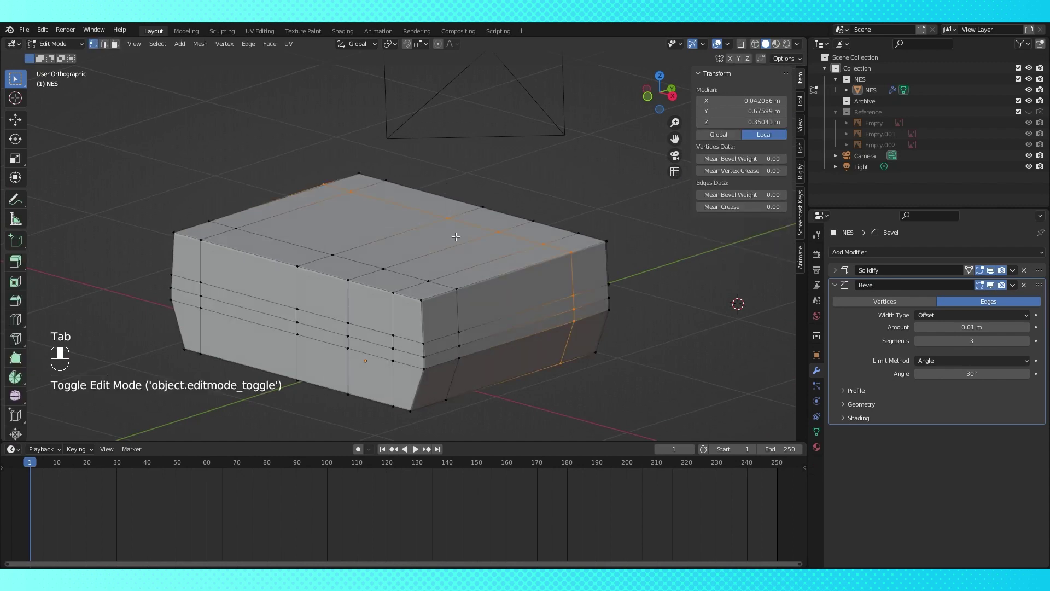
{"action": "key", "text": "a"}
{"action": "left_click_drag", "start_coordinate": [310, 55], "coordinate": [310, 249]}
{"action": "key", "text": "Tab"}
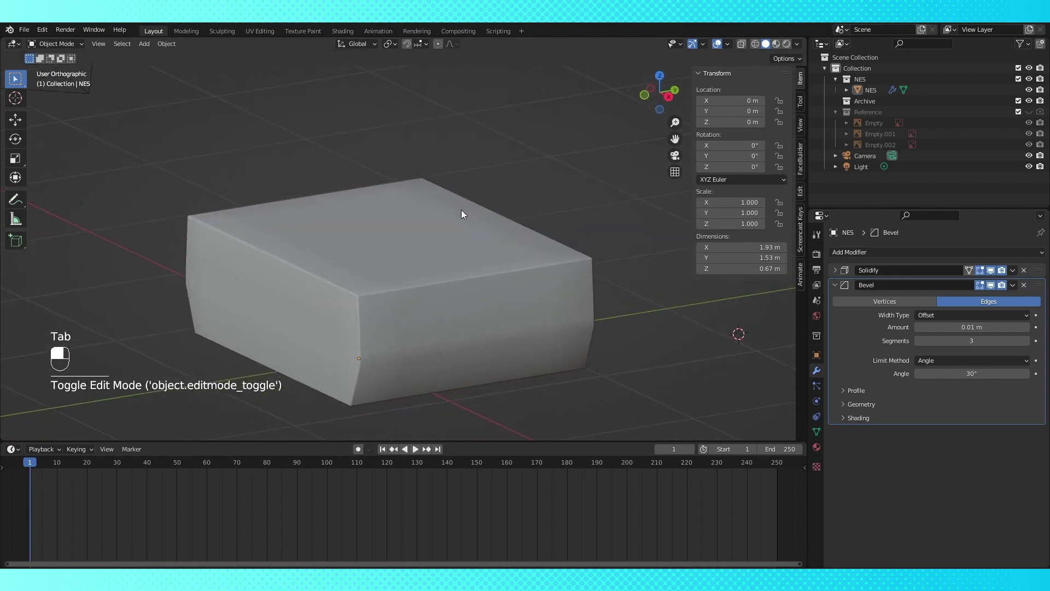
Enable Harden Normals in the Bevel modifier's Shading panel so flat faces stay crisp.
{"action": "left_click_drag", "start_coordinate": [427, 324], "coordinate": [825, 434]}
{"action": "left_click_drag", "start_coordinate": [824, 433], "coordinate": [832, 468]}
{"action": "left_click_drag", "start_coordinate": [832, 468], "coordinate": [915, 487]}
{"action": "left_click_drag", "start_coordinate": [915, 487], "coordinate": [833, 471]}
{"action": "left_click", "coordinate": [834, 470]}
{"action": "left_click_drag", "start_coordinate": [818, 377], "coordinate": [842, 423]}
{"action": "left_click_drag", "start_coordinate": [843, 422], "coordinate": [917, 440]}
{"action": "left_click_drag", "start_coordinate": [917, 440], "coordinate": [924, 439]}
{"action": "left_click", "coordinate": [924, 439]}
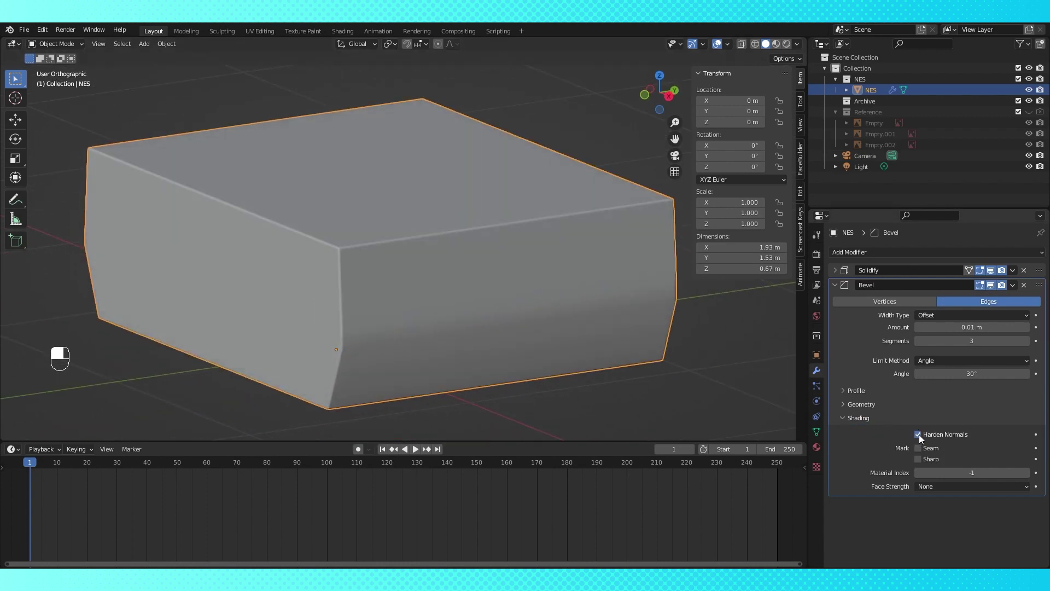
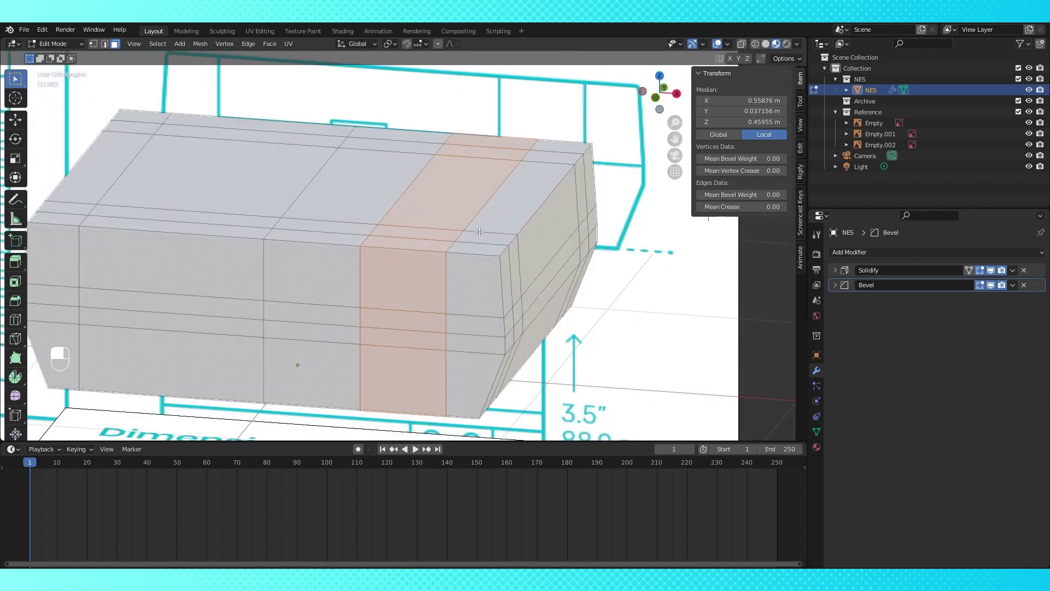
Separate the selected face band into a new object NES.001.
{"action": "key", "text": "p"}
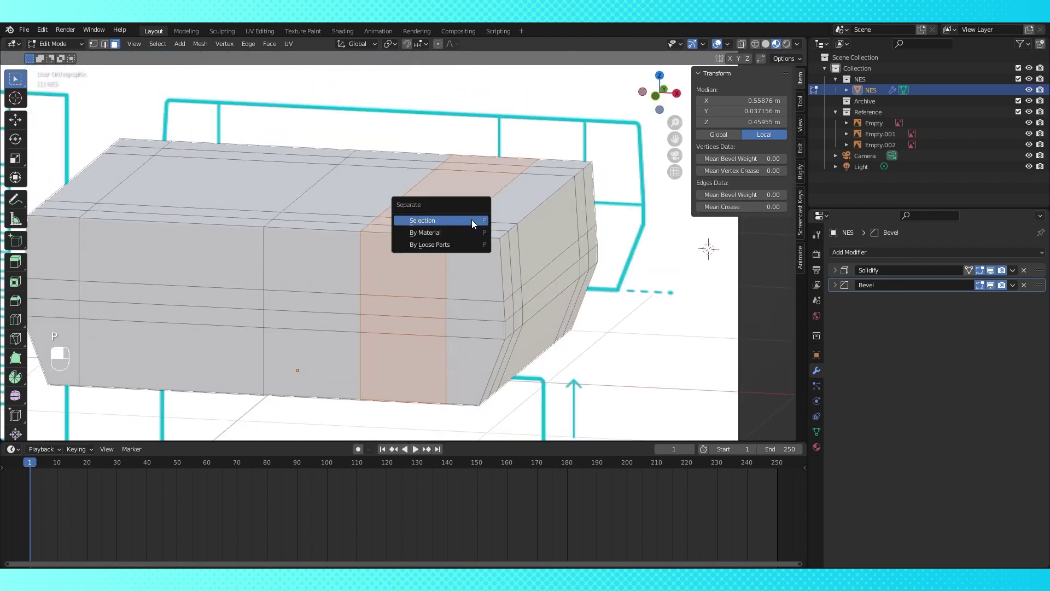
{"action": "key", "text": "Tab"}
{"action": "left_click", "coordinate": [777, 336]}
{"action": "middle_click", "coordinate": [777, 336]}
{"action": "right_click", "coordinate": [777, 336]}
Select the next section and separate it off as NES.002.
{"action": "left_click_drag", "start_coordinate": [509, 268], "coordinate": [391, 252]}
{"action": "key", "text": "Tab"}
{"action": "key", "text": "Tab"}
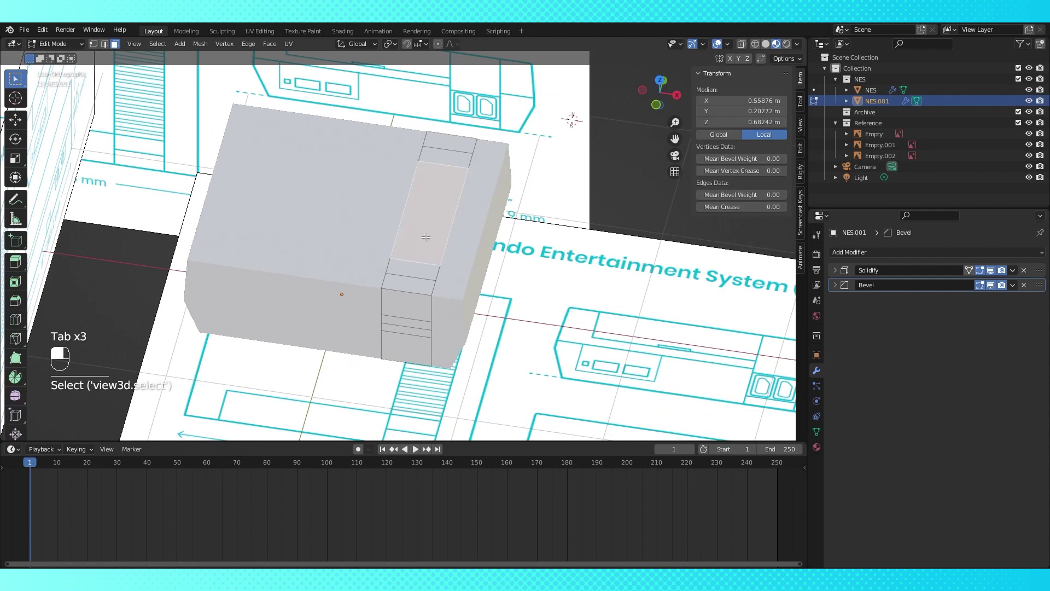
{"action": "key", "text": "p"}
{"action": "key", "text": "Tab"}
View the remaining NES body from the front and enter Edit Mode to separate further sections.
{"action": "left_click_drag", "start_coordinate": [673, 197], "coordinate": [598, 209]}
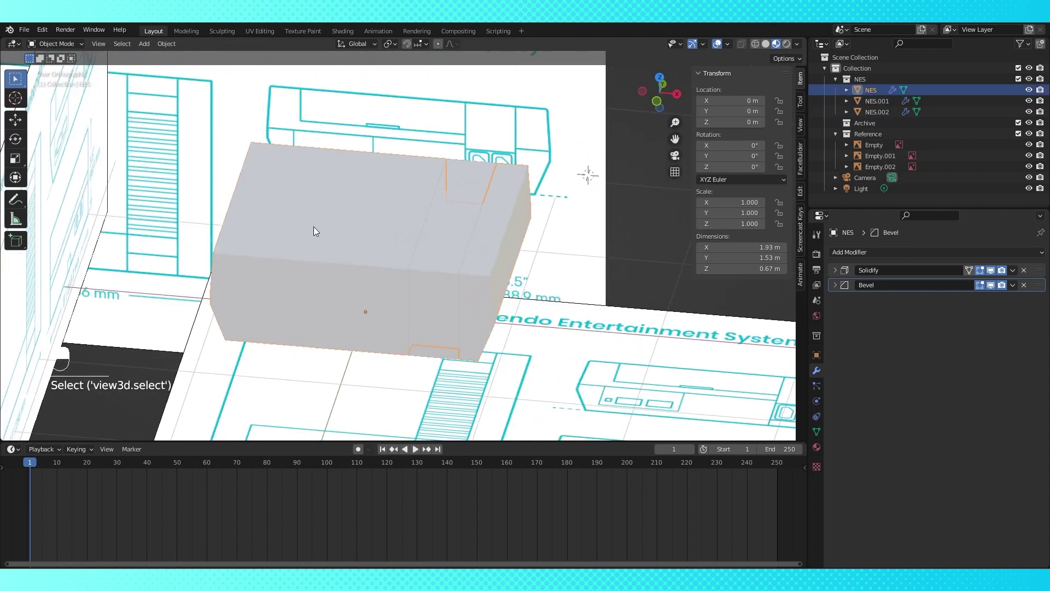
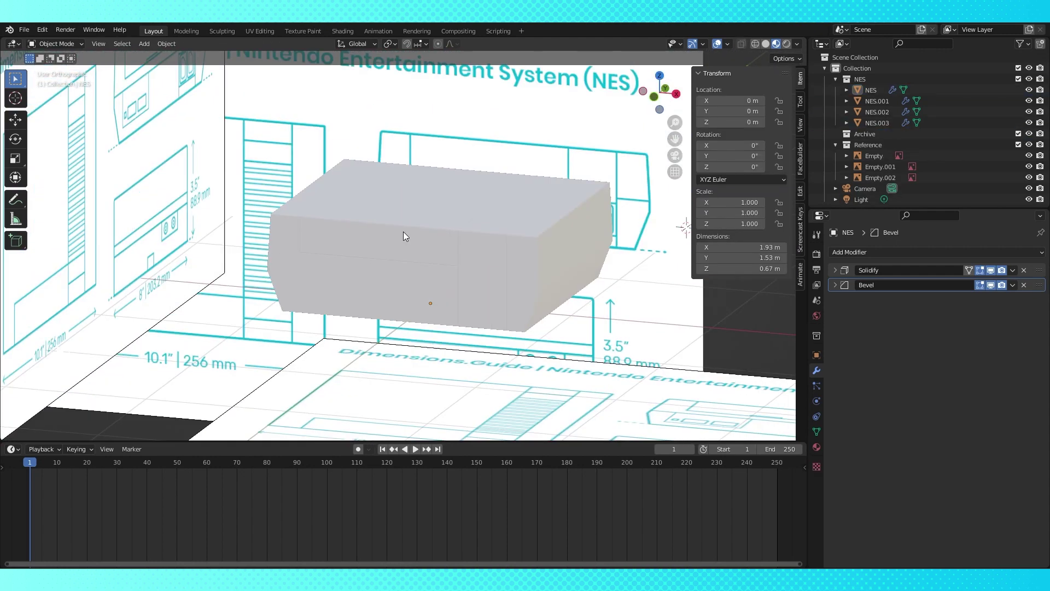
{"action": "key", "text": "Tab"}
{"action": "key", "text": "KP_1"}
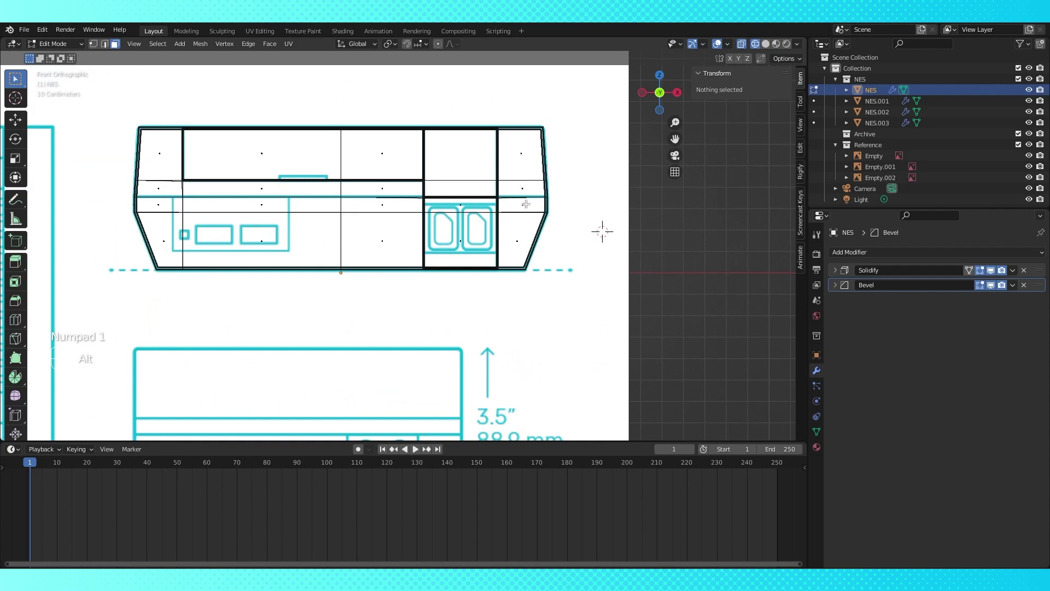
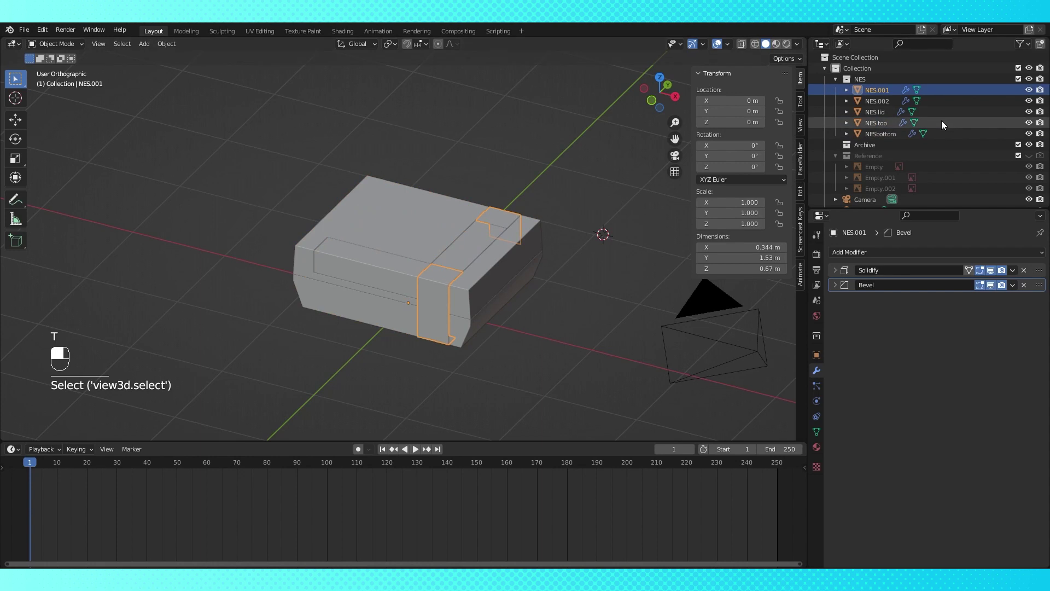
Rename separated pieces in the Outliner as NES lid and NES top.
{"action": "key", "text": "BackSpace"}
{"action": "left_click", "coordinate": [891, 95]}
{"action": "key", "text": "BackSpace"}
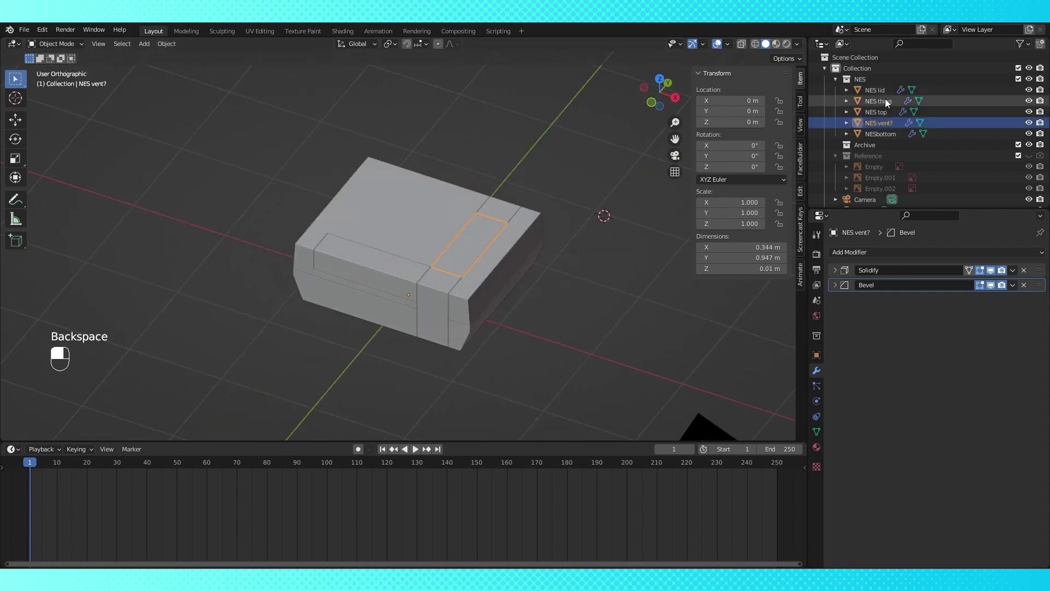
{"action": "left_click_drag", "start_coordinate": [487, 237], "coordinate": [536, 222]}
Duplicate the vent piece and rename the copies as NES vent and NES vent2.
{"action": "key", "text": "Tab"}
{"action": "key", "text": "shift+d"}
{"action": "left_click", "coordinate": [888, 140]}
{"action": "key", "text": "BackSpace"}
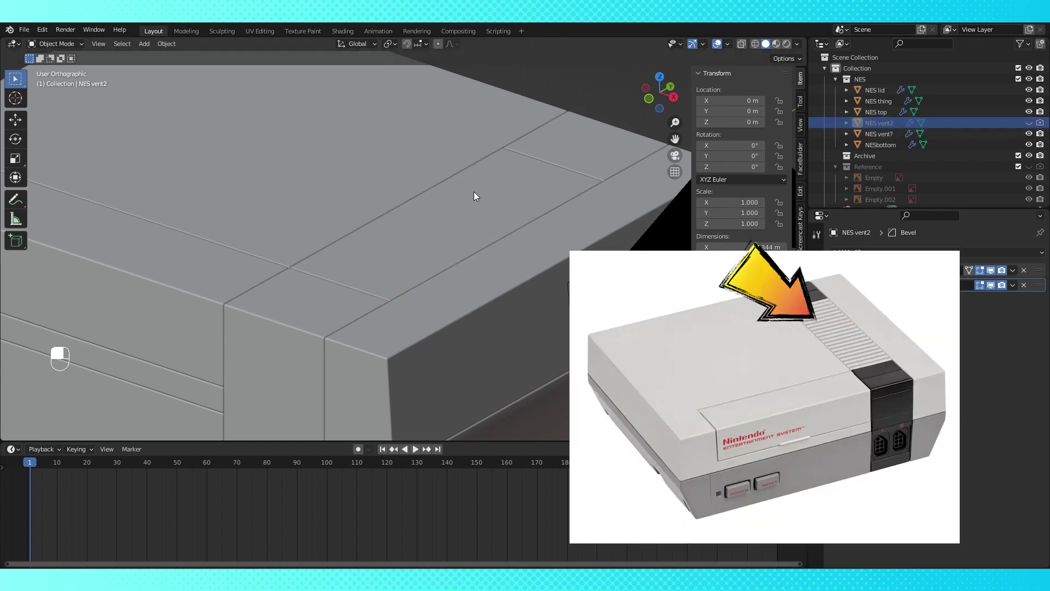
Loop-cut the vent piece with 15 evenly spaced cuts across its length.
{"action": "left_click", "coordinate": [477, 195]}
{"action": "key", "text": "Tab"}
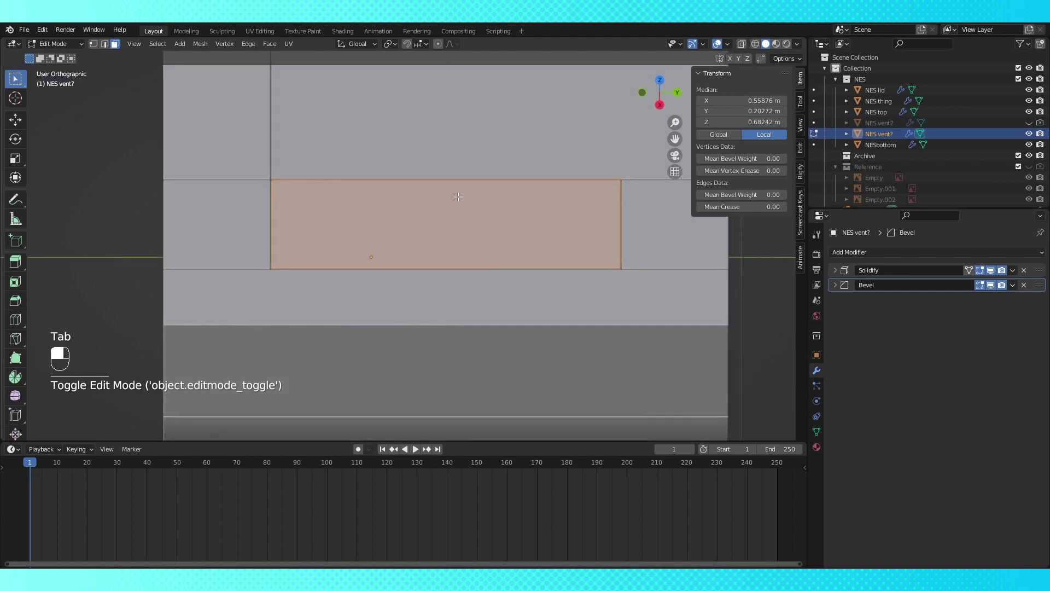
{"action": "key", "text": "ctrl+r"}
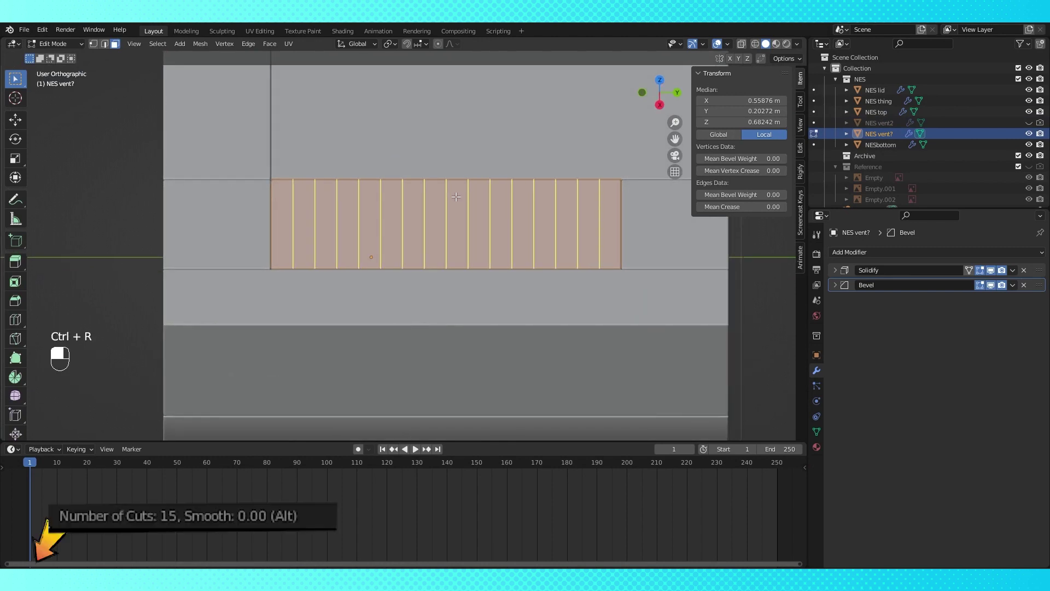
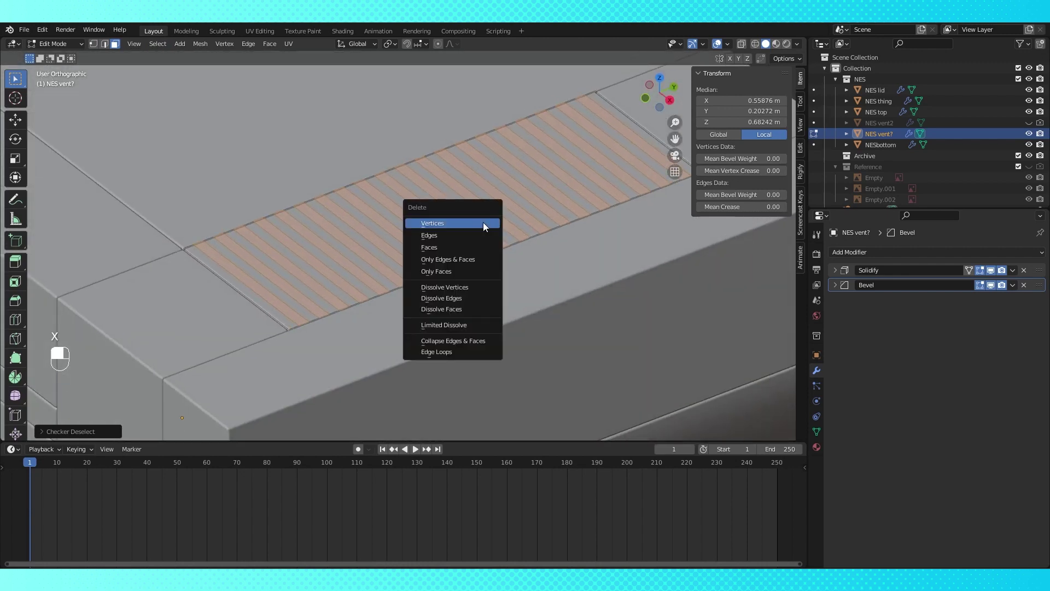
{"action": "key", "text": "Tab"}
Checker-deselect and delete alternating strips to form slats, bevel amount 0.001 m.
{"action": "left_click", "coordinate": [378, 233]}
{"action": "middle_click", "coordinate": [378, 233]}
{"action": "right_click", "coordinate": [378, 233]}
{"action": "key", "text": "Tab"}
{"action": "key", "text": "a"}
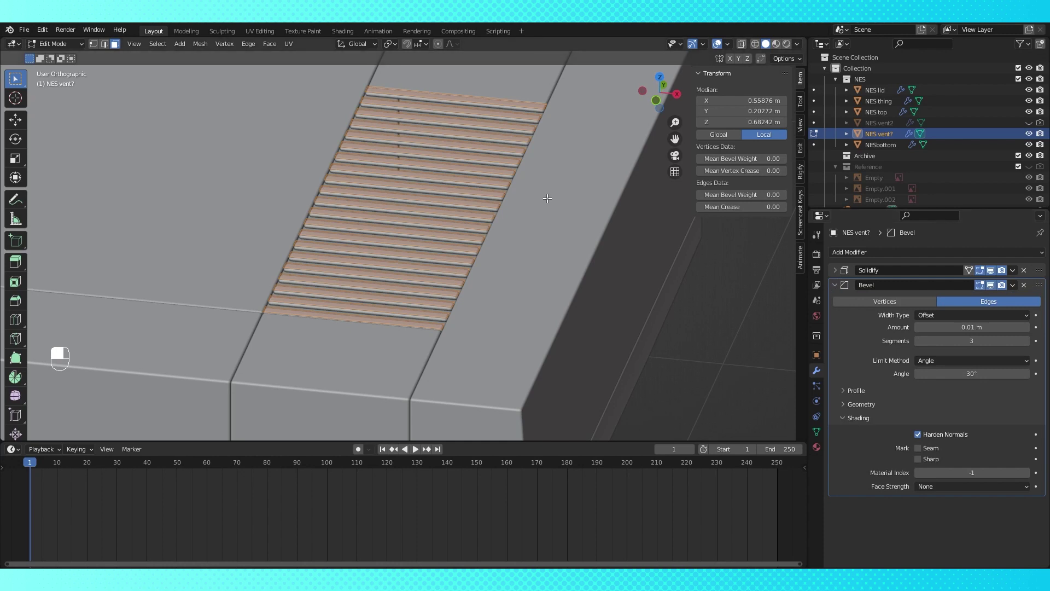
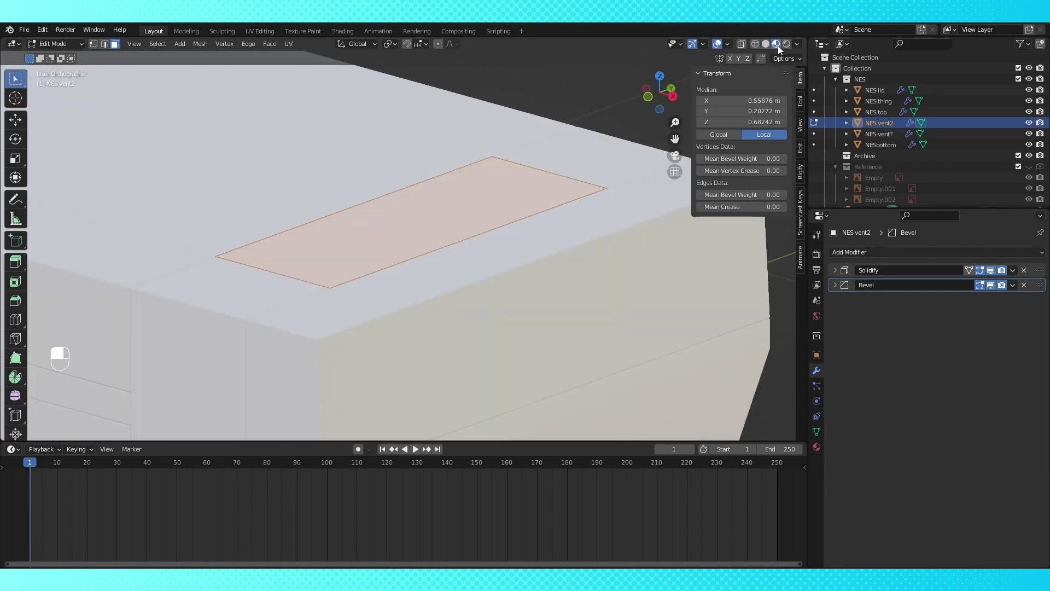
Extrude vent2's face downward along Z into the top, then scale the slats along X.
{"action": "left_click_drag", "start_coordinate": [780, 48], "coordinate": [1031, 274]}
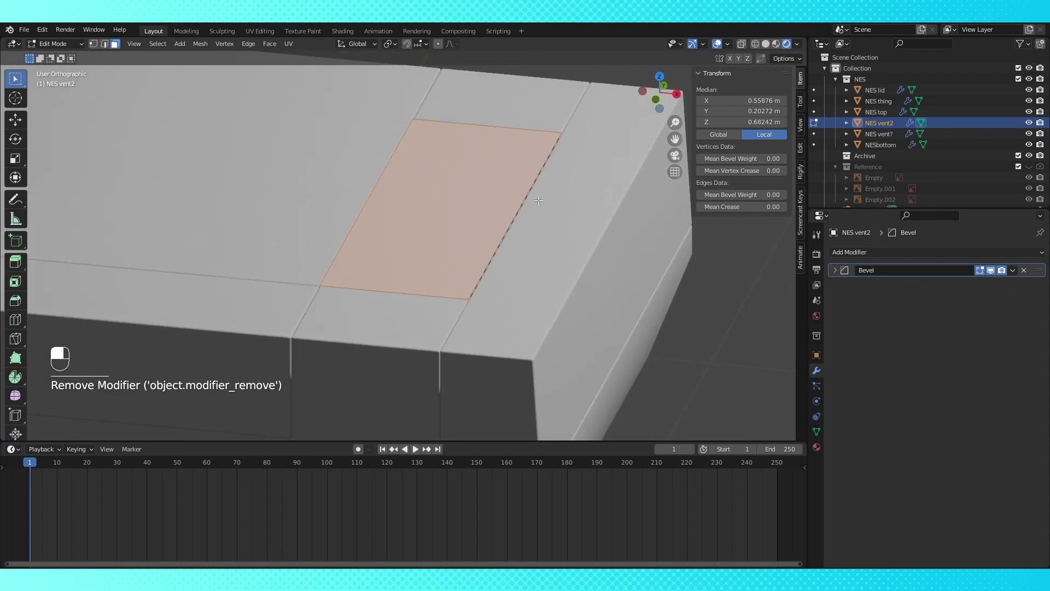
{"action": "key", "text": "e"}
{"action": "key", "text": "g"}
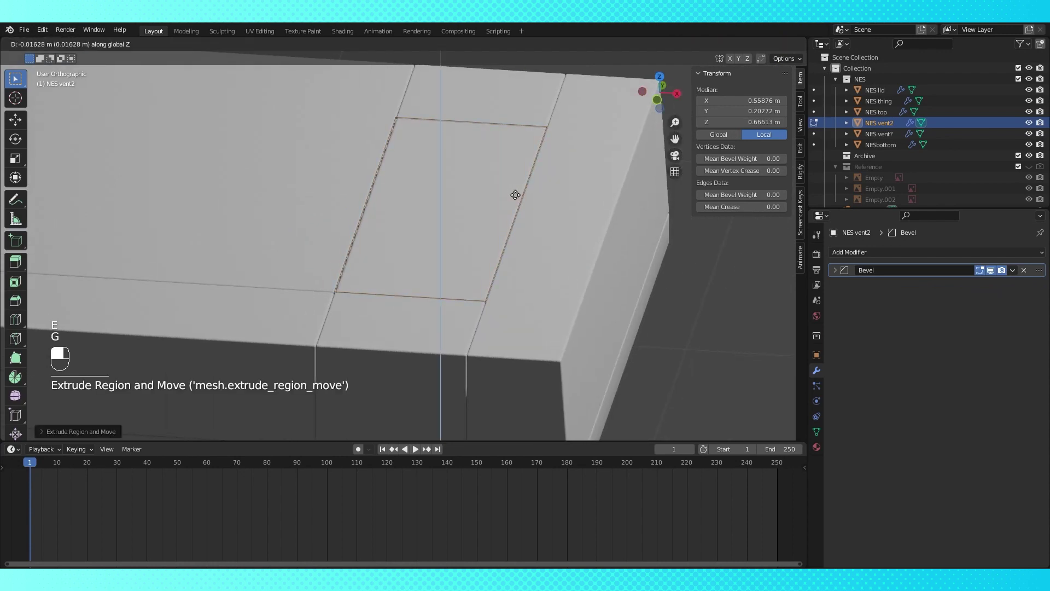
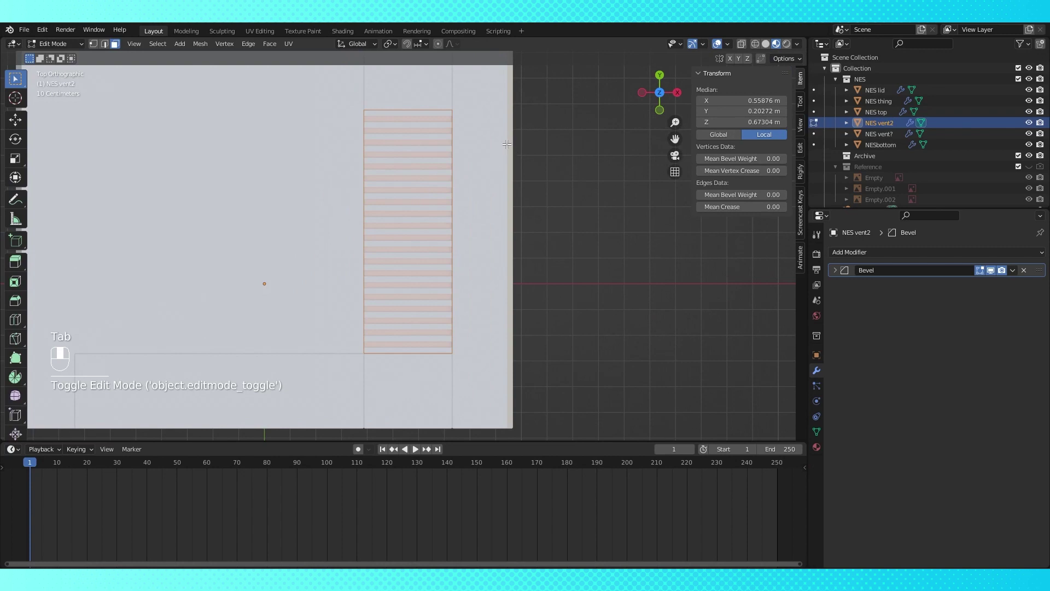
{"action": "key", "text": "s"}
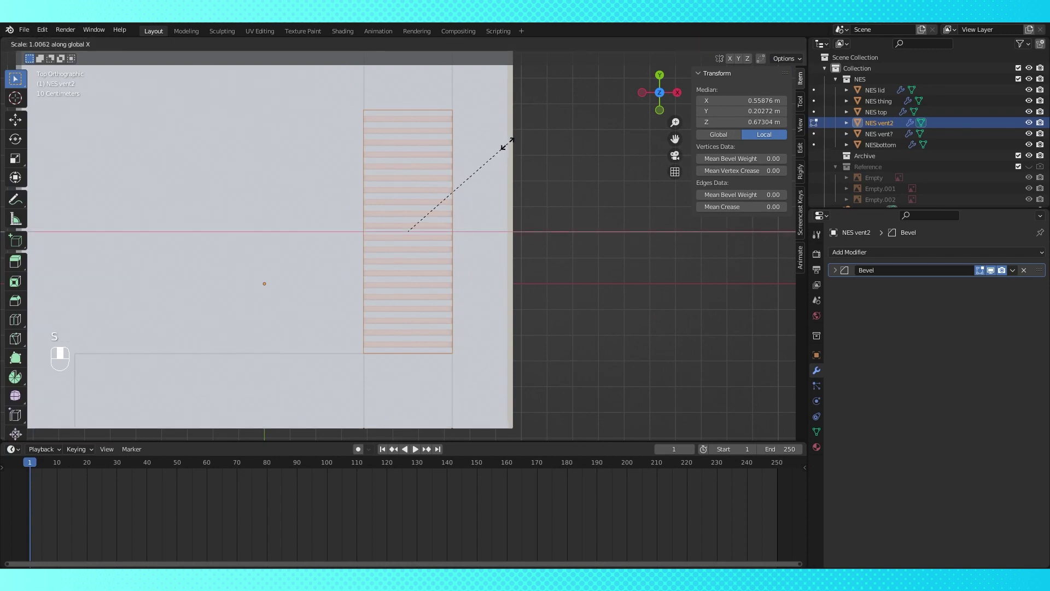